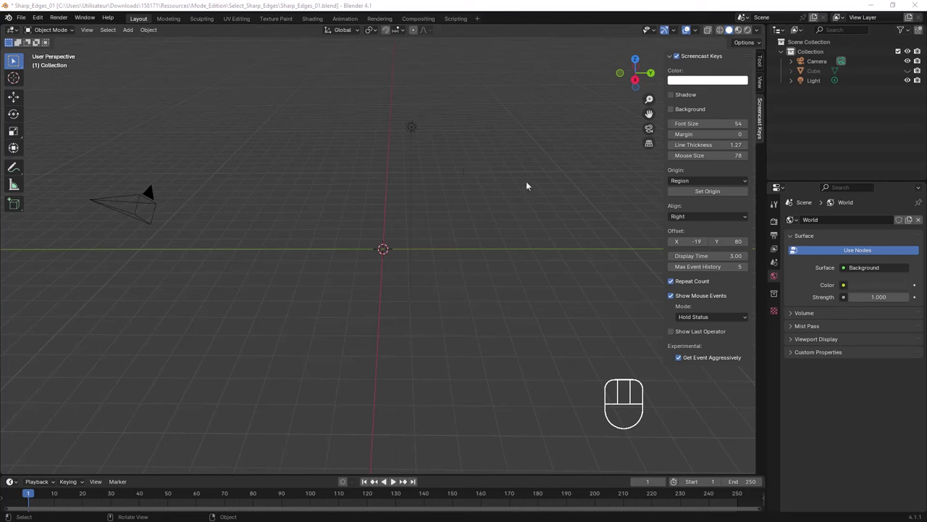
Hide the Screencast Keys sidebar with N and orbit around the empty scene.
{"action": "key", "text": "n"}
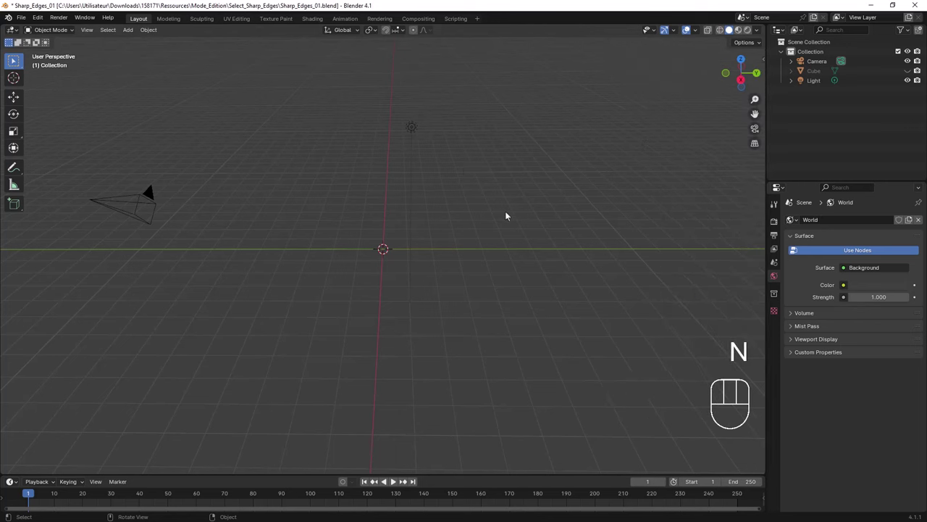
{"action": "left_click_drag", "start_coordinate": [444, 204], "coordinate": [459, 208]}
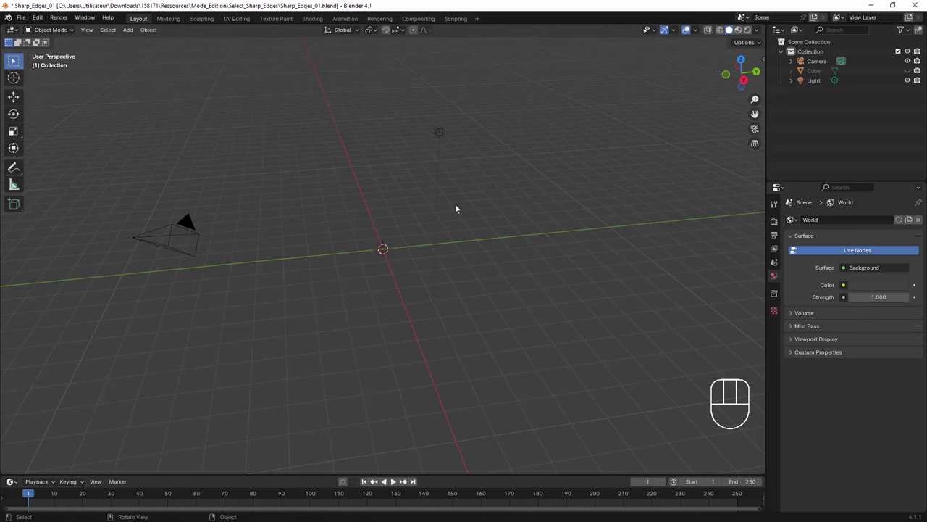
{"action": "middle_click", "coordinate": [454, 221]}
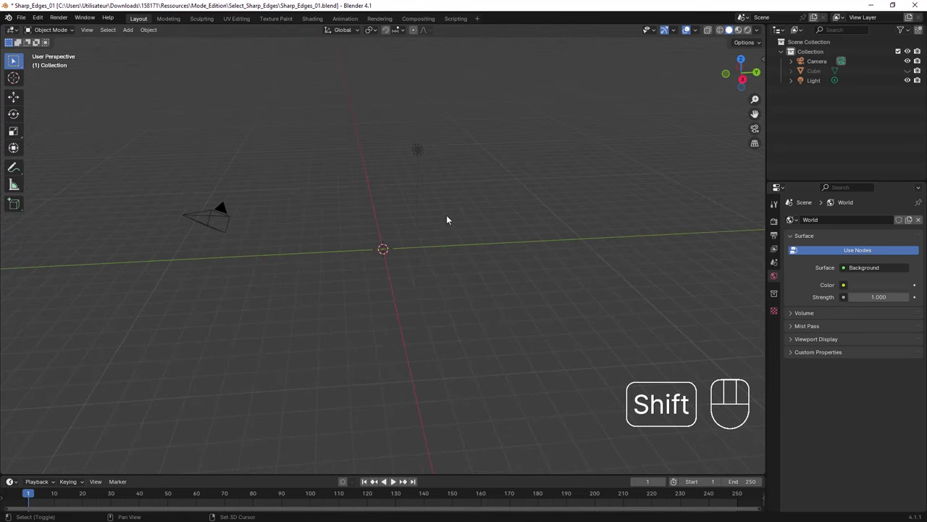
Add a 2 m cube at the world origin via Shift+A and zoom in on it.
{"action": "key", "text": "shift+a"}
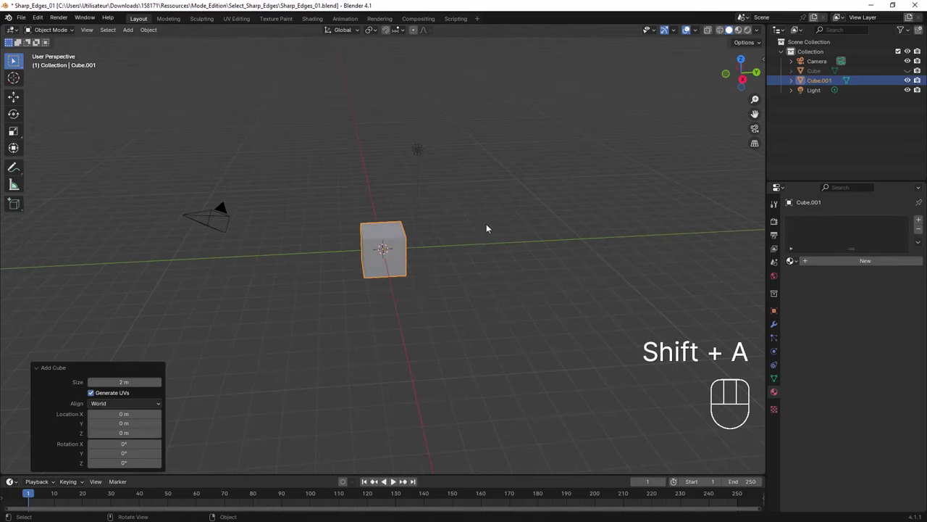
{"action": "left_click_drag", "start_coordinate": [416, 246], "coordinate": [430, 235]}
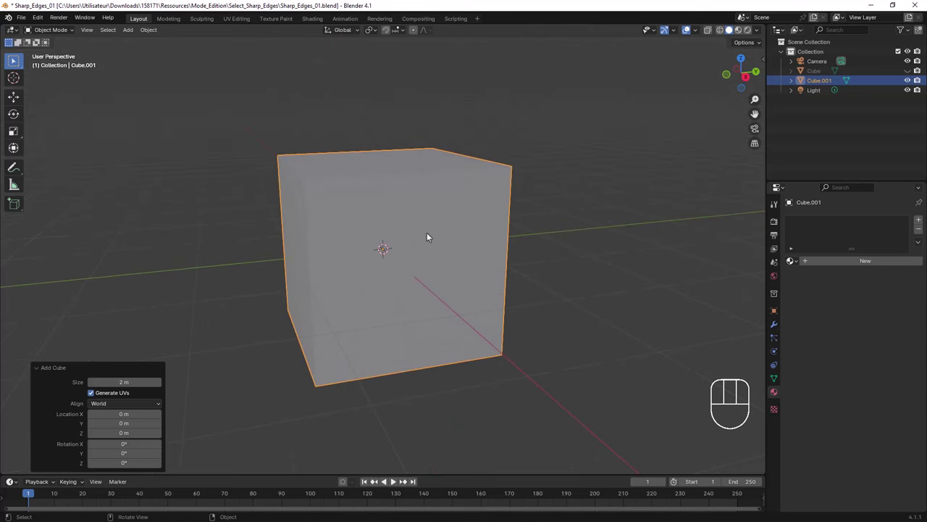
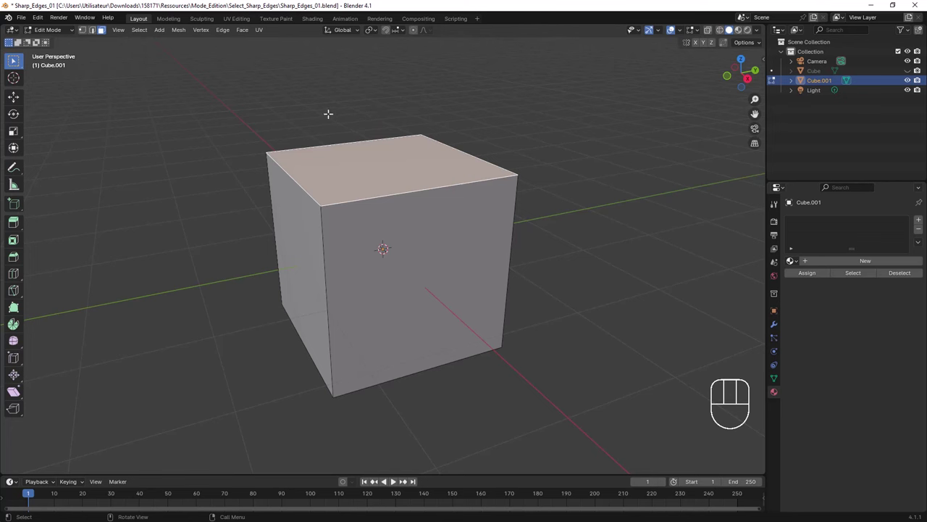
In Object Mode, duplicate the cube along Y and repeat three times for a row of five.
{"action": "key", "text": "Tab"}
{"action": "left_click_drag", "start_coordinate": [449, 221], "coordinate": [337, 187]}
{"action": "left_click_drag", "start_coordinate": [336, 197], "coordinate": [310, 205]}
{"action": "key", "text": "shift+d"}
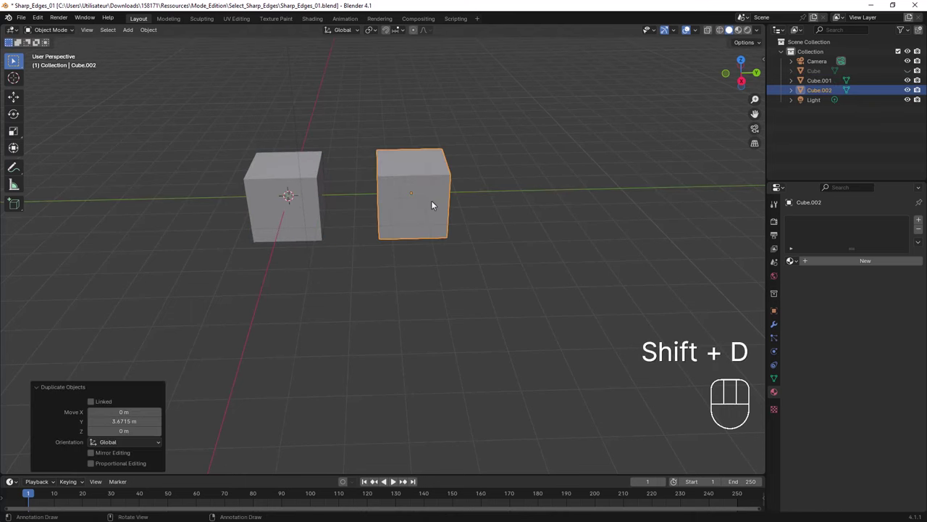
{"action": "key", "text": "shift+r"}
{"action": "key", "text": "shift+r"}
{"action": "key", "text": "shift+r"}
Orbit along the row and practise selecting, ending with all five cubes selected.
{"action": "left_click_drag", "start_coordinate": [499, 184], "coordinate": [444, 174]}
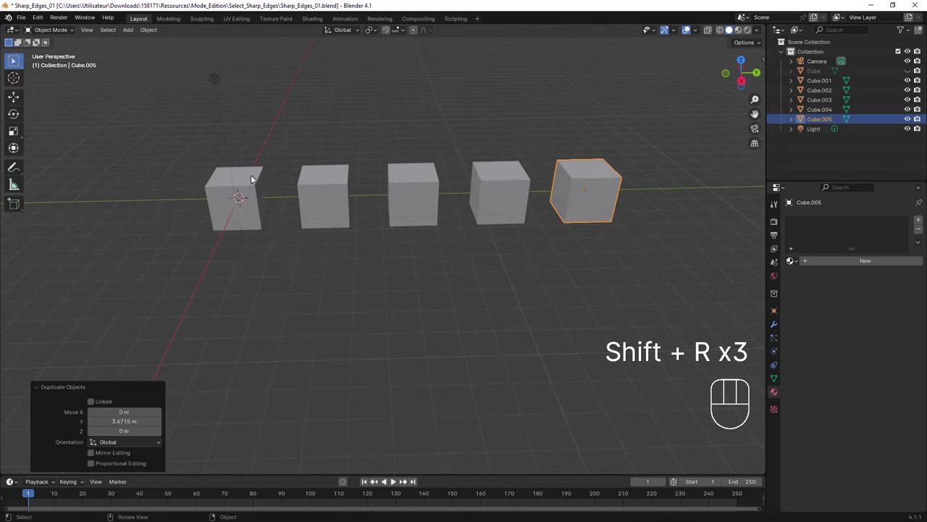
{"action": "left_click_drag", "start_coordinate": [248, 177], "coordinate": [254, 174]}
{"action": "left_click_drag", "start_coordinate": [321, 178], "coordinate": [414, 182]}
{"action": "left_click", "coordinate": [493, 174]}
{"action": "left_click", "coordinate": [586, 173]}
{"action": "left_click_drag", "start_coordinate": [359, 175], "coordinate": [415, 181]}
{"action": "left_click_drag", "start_coordinate": [413, 180], "coordinate": [363, 181]}
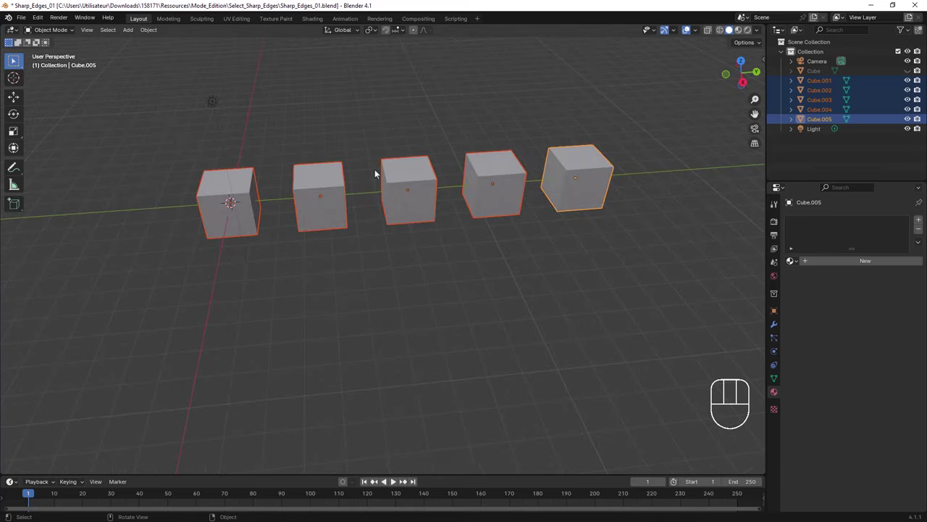
Clear the selection, then box-select the four cubes on the right.
{"action": "left_click", "coordinate": [237, 103]}
{"action": "left_click_drag", "start_coordinate": [110, 31], "coordinate": [119, 44]}
{"action": "left_click_drag", "start_coordinate": [113, 34], "coordinate": [119, 53]}
{"action": "left_click", "coordinate": [308, 175]}
{"action": "left_click_drag", "start_coordinate": [113, 34], "coordinate": [124, 65]}
{"action": "left_click_drag", "start_coordinate": [321, 199], "coordinate": [337, 188]}
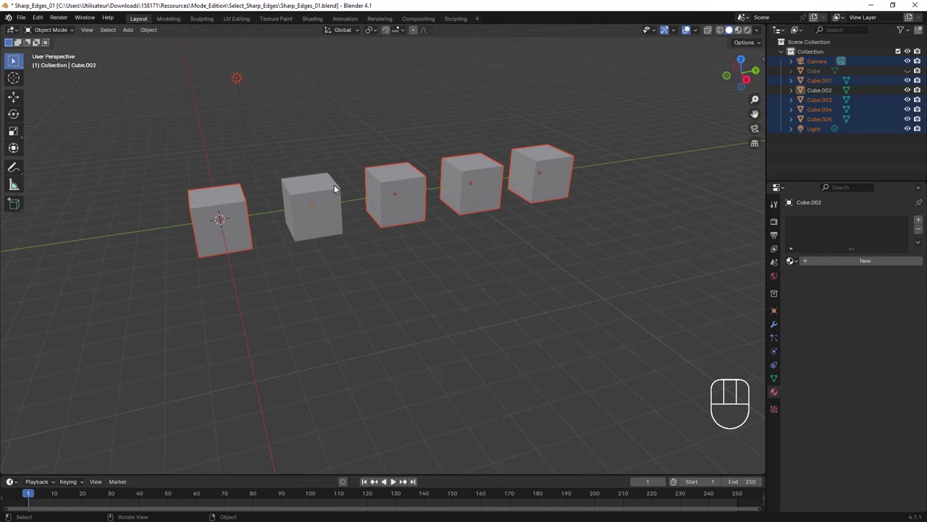
{"action": "left_click", "coordinate": [368, 254]}
{"action": "middle_click", "coordinate": [405, 242]}
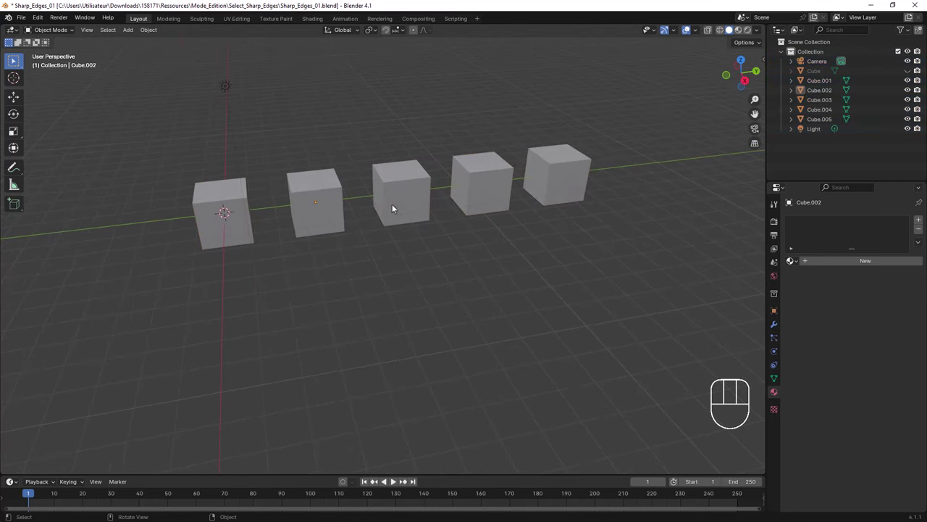
{"action": "left_click_drag", "start_coordinate": [388, 230], "coordinate": [609, 263]}
Delete all five cubes, add a Grid mesh at the origin and scale it up about 6.4 times.
{"action": "key", "text": "Delete"}
{"action": "left_click", "coordinate": [202, 204]}
{"action": "key", "text": "Delete"}
{"action": "key", "text": "shift+a"}
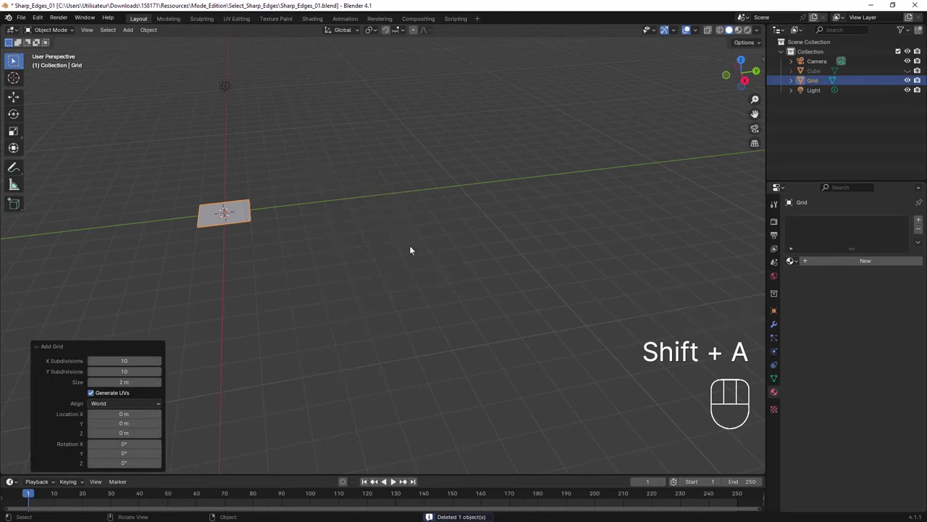
{"action": "key", "text": "s"}
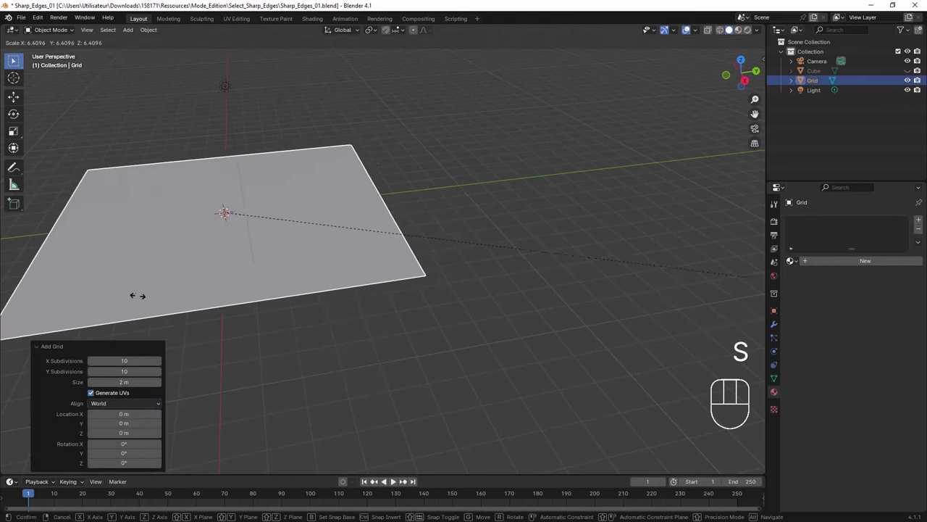
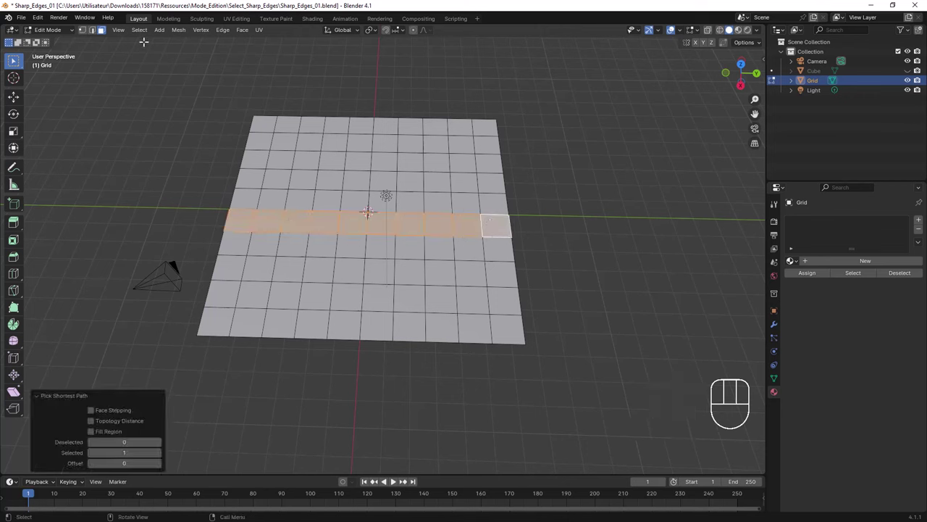
Apply Checker Deselect so every other face of the middle strip stays selected.
{"action": "left_click_drag", "start_coordinate": [139, 34], "coordinate": [166, 117]}
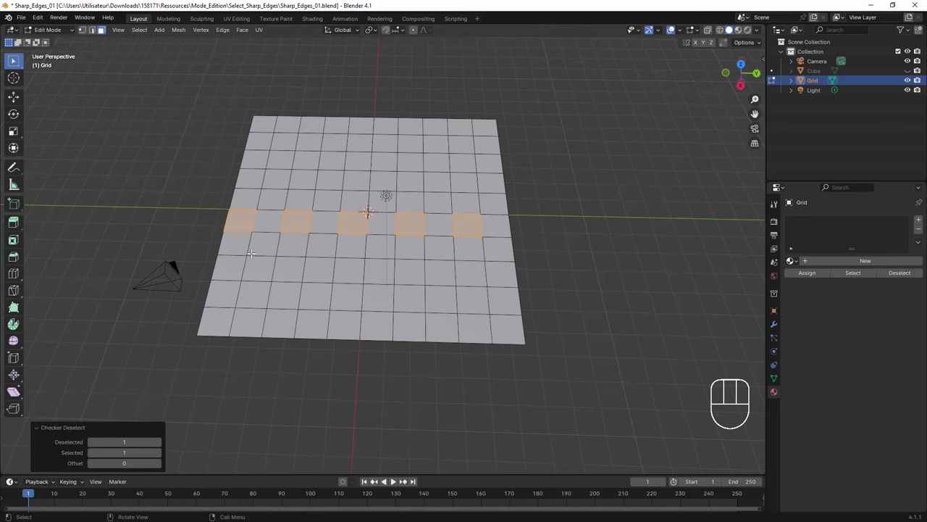
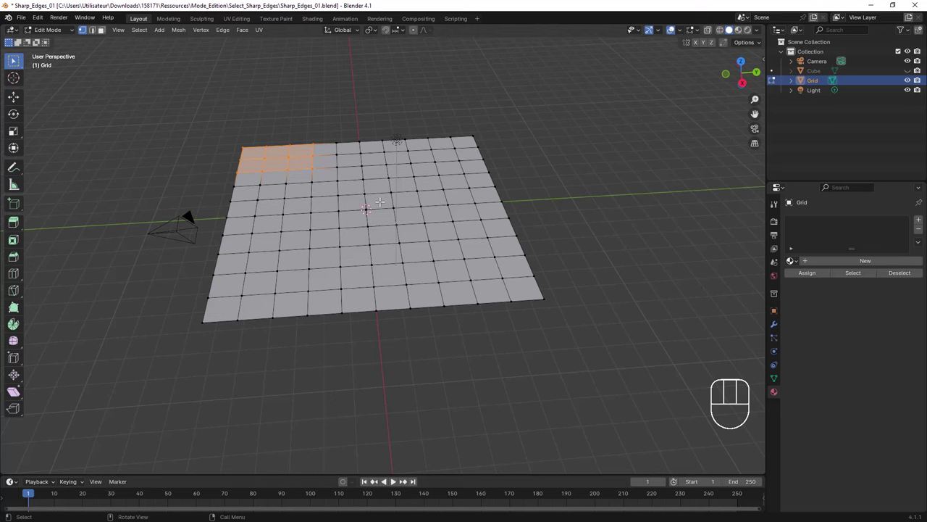
Select the whole grid and extrude it along Z into a slab about 0.29 m deep.
{"action": "key", "text": "a"}
{"action": "key", "text": "a"}
{"action": "key", "text": "e"}
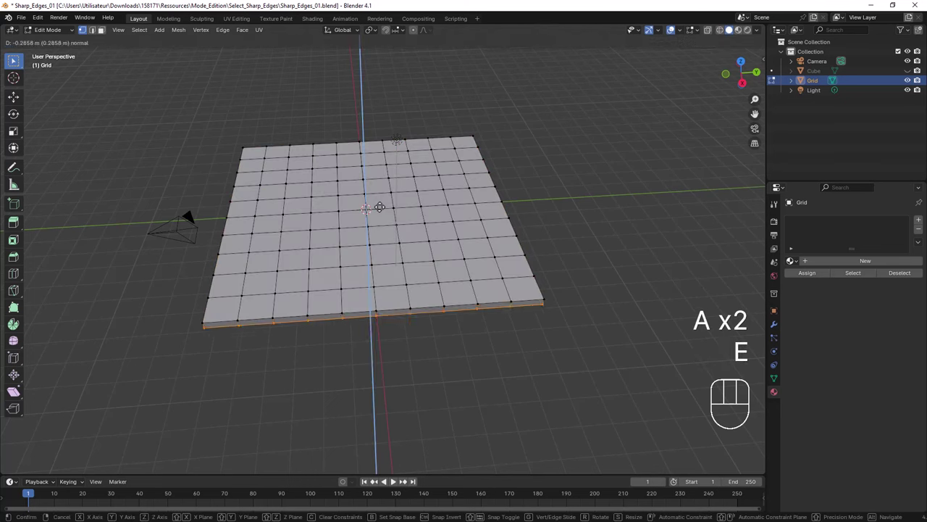
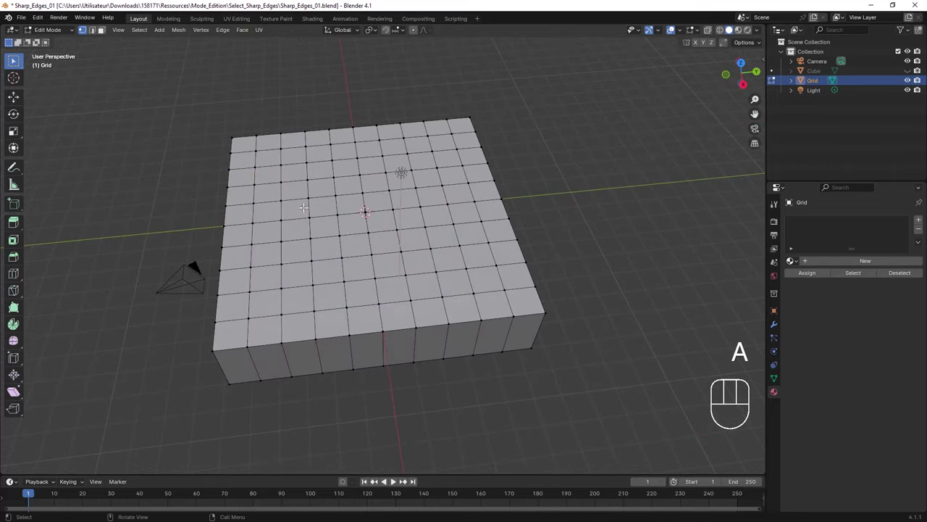
Toggle wireframe, make a short knife cut across the slab's top and confirm it.
{"action": "key", "text": "z"}
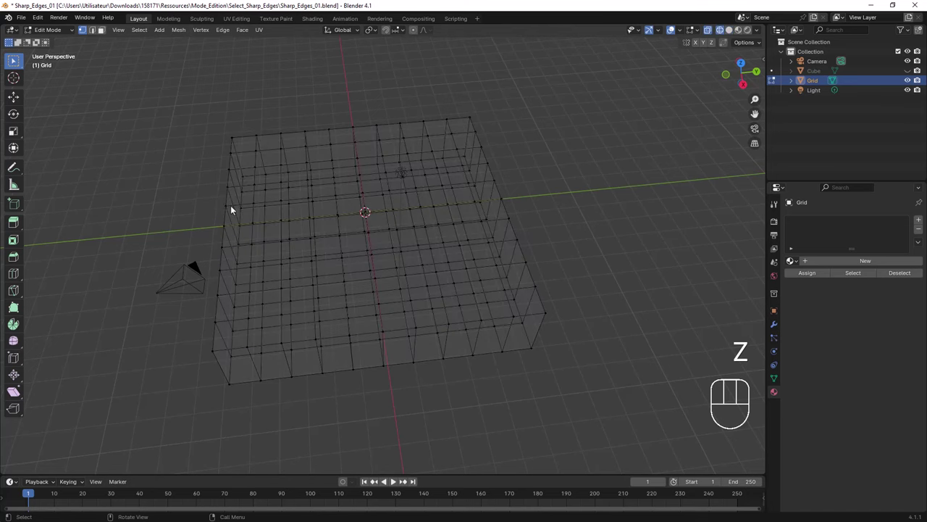
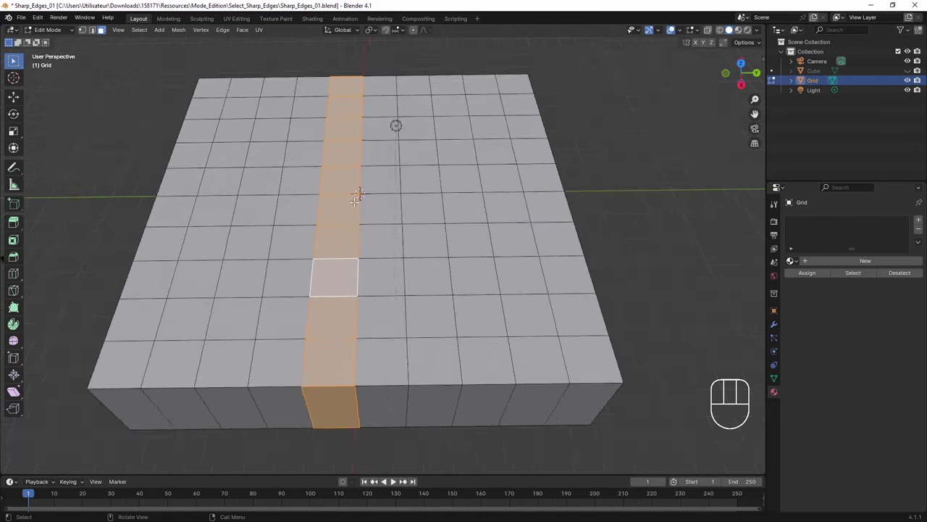
{"action": "key", "text": "k"}
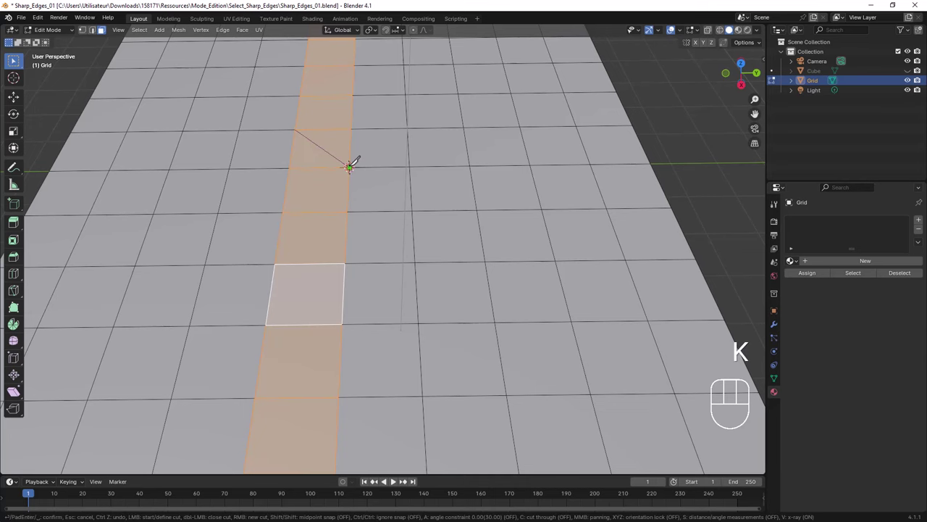
{"action": "key", "text": "a"}
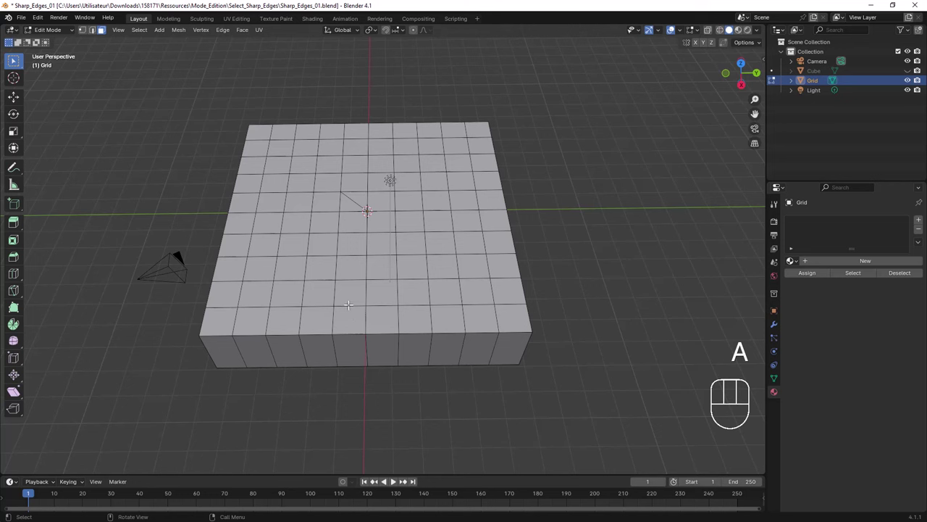
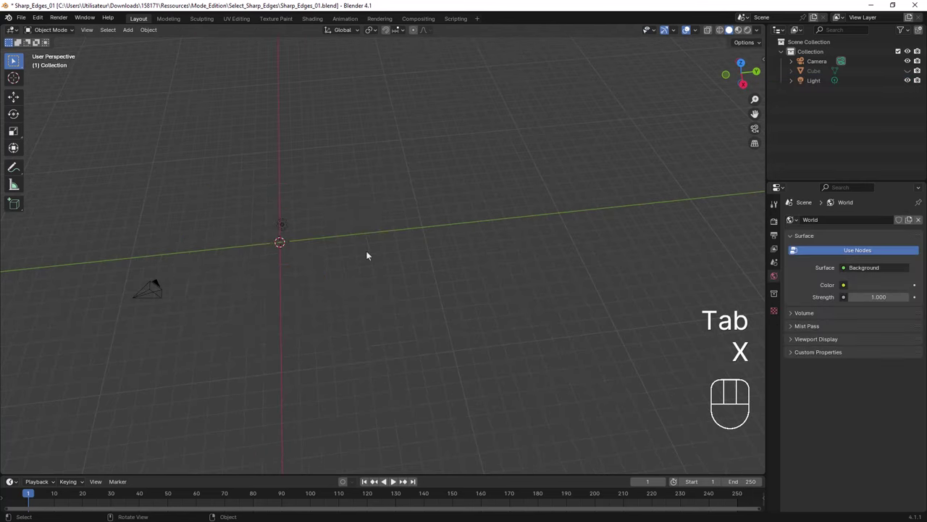
Add a 32-segment, 16-ring UV sphere, zoom to it and enter Edit Mode.
{"action": "key", "text": "shift+a"}
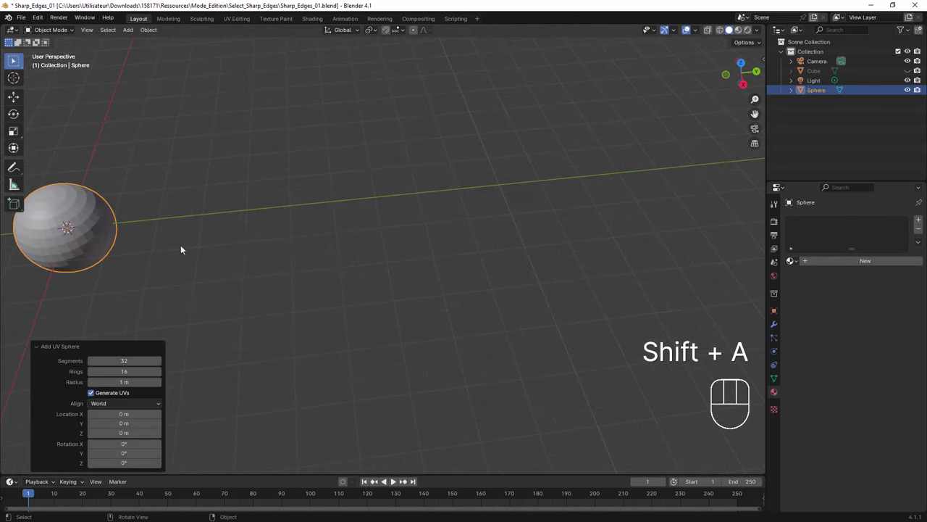
{"action": "left_click_drag", "start_coordinate": [200, 248], "coordinate": [482, 287]}
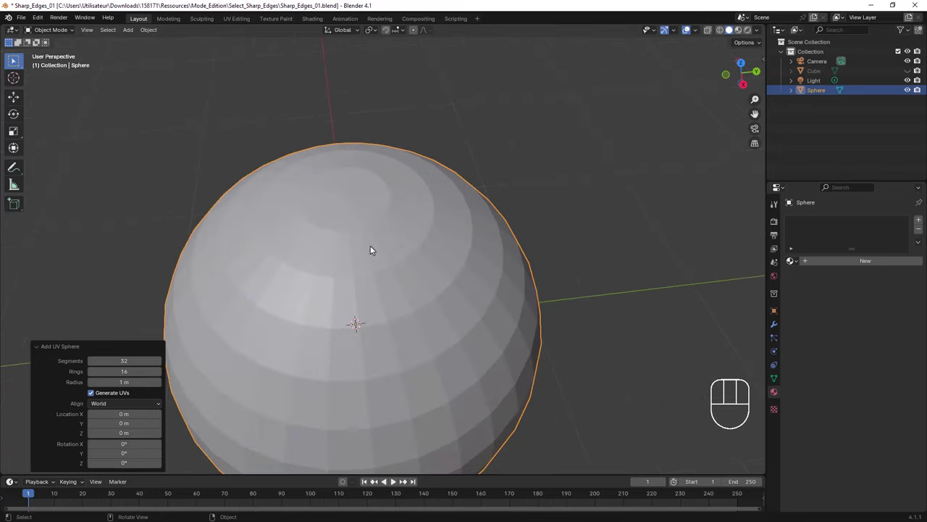
{"action": "key", "text": "Tab"}
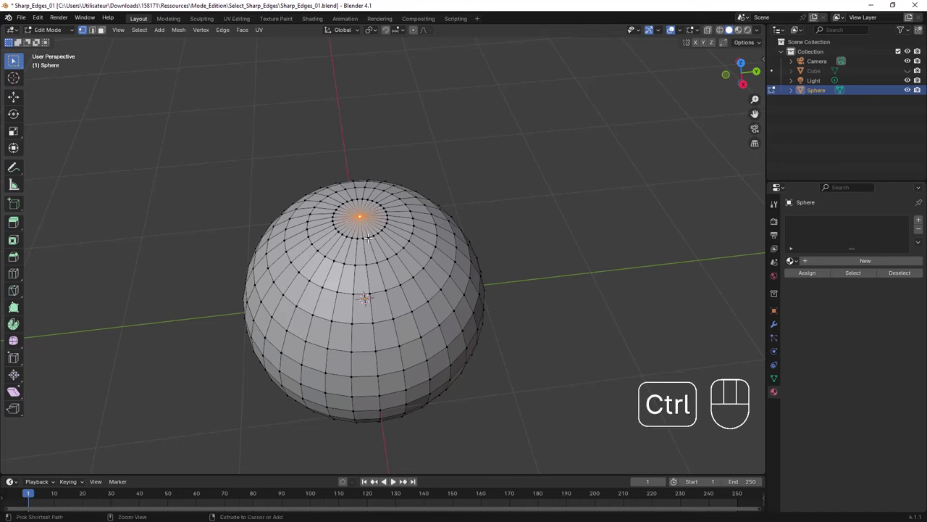
Grow the selection from the top pole four rings down with Ctrl+Numpad +.
{"action": "key", "text": "ctrl+KP_Add"}
{"action": "key", "text": "ctrl+KP_Add"}
{"action": "key", "text": "ctrl+KP_Add"}
{"action": "key", "text": "ctrl+KP_Add"}
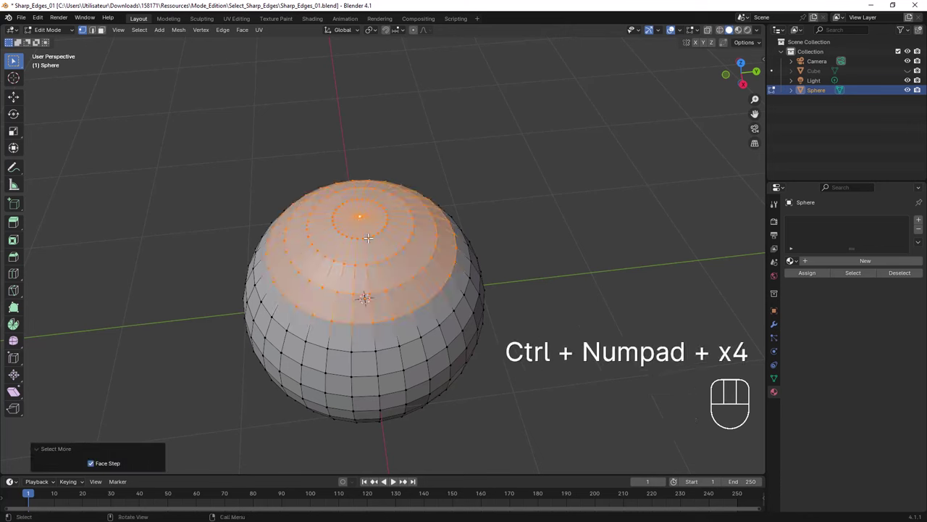
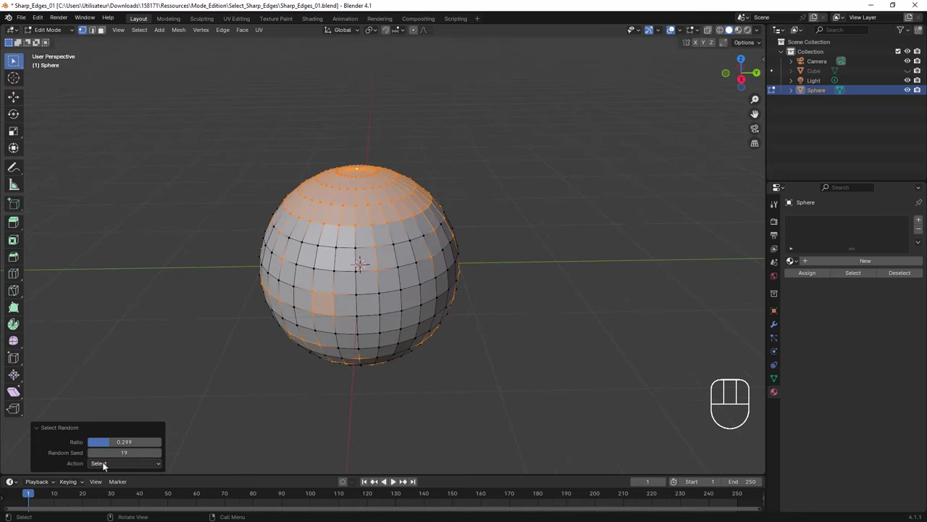
Set Select Random's Action to Deselect, keeping ratio 0.299 and seed 19.
{"action": "left_click_drag", "start_coordinate": [105, 465], "coordinate": [110, 486]}
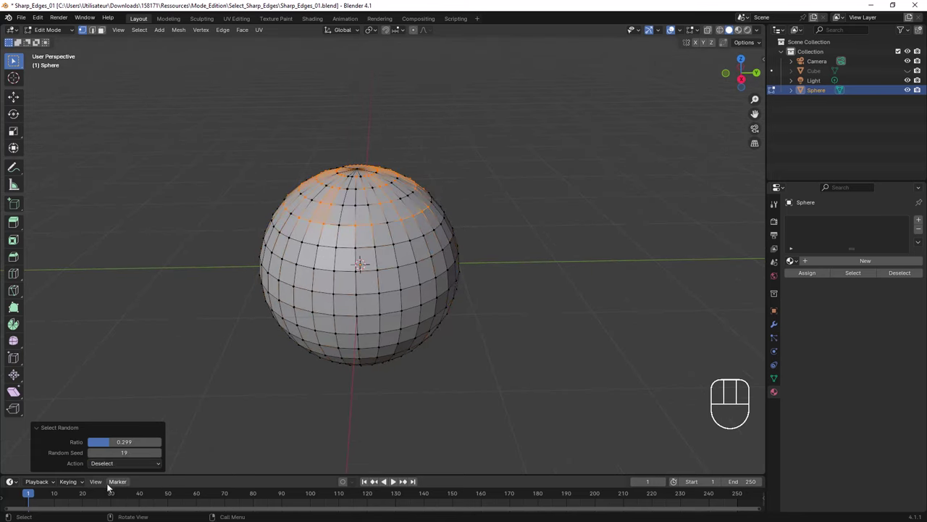
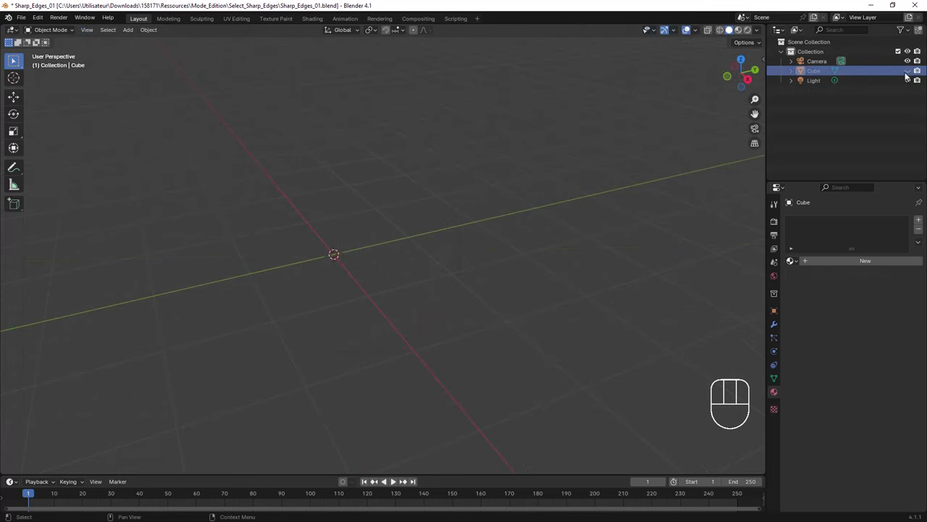
Unhide and select the bevelled Cube, then inspect its flat-shaded slot faces up close.
{"action": "left_click", "coordinate": [909, 73]}
{"action": "left_click_drag", "start_coordinate": [374, 281], "coordinate": [395, 279]}
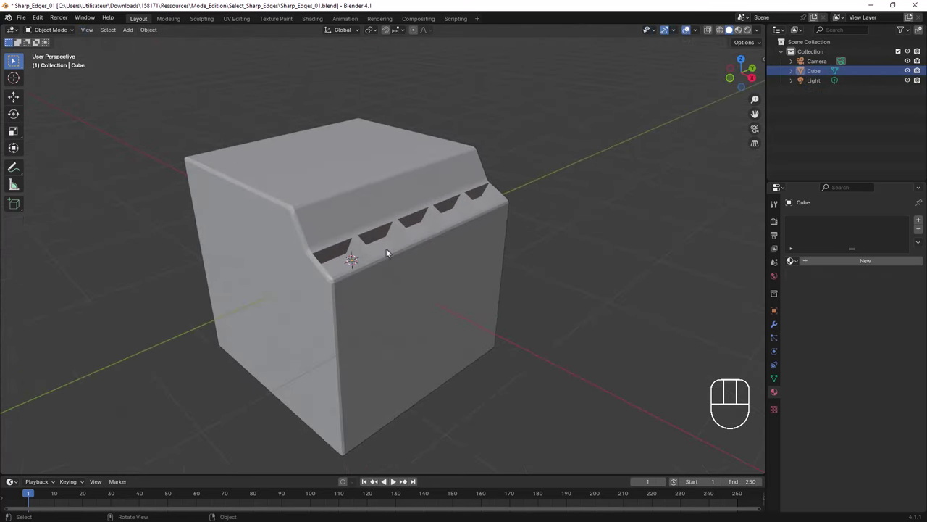
{"action": "left_click_drag", "start_coordinate": [378, 251], "coordinate": [380, 256]}
{"action": "left_click", "coordinate": [328, 245]}
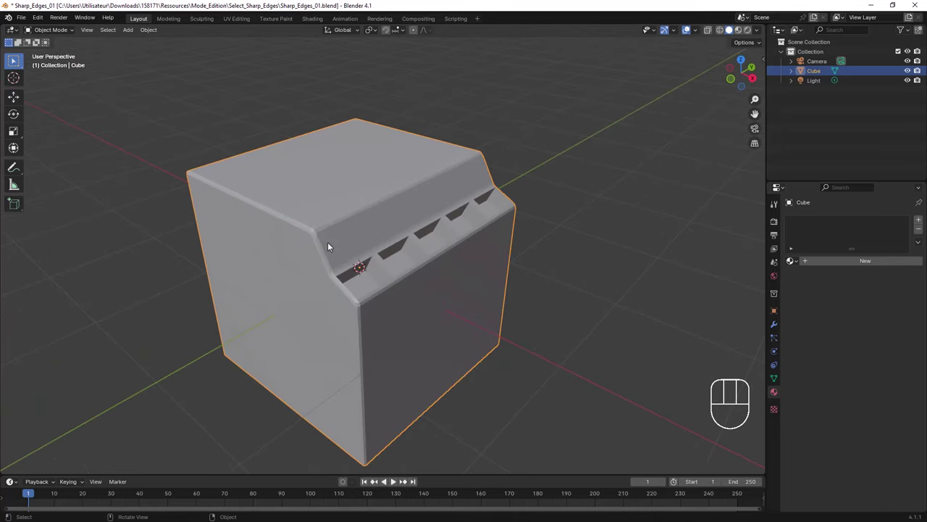
{"action": "left_click_drag", "start_coordinate": [330, 241], "coordinate": [276, 244]}
{"action": "left_click_drag", "start_coordinate": [325, 272], "coordinate": [310, 284]}
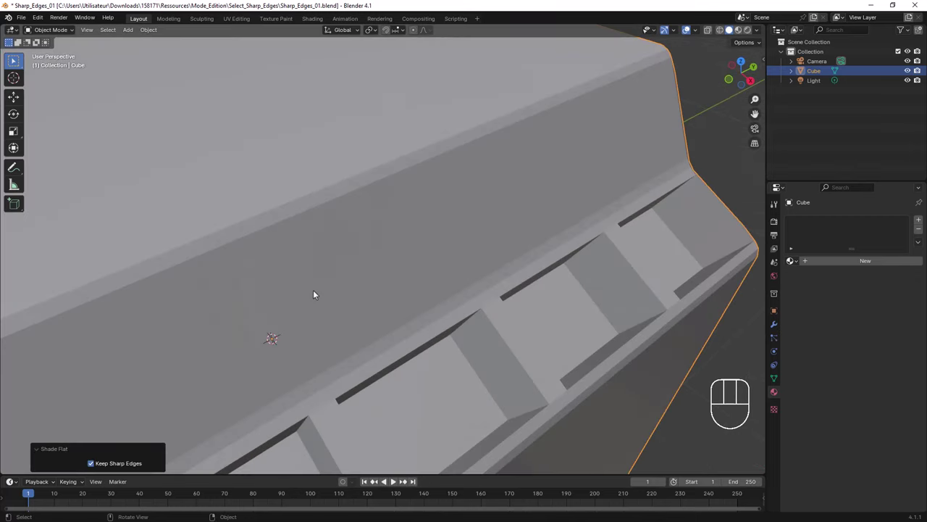
{"action": "left_click_drag", "start_coordinate": [319, 291], "coordinate": [326, 284]}
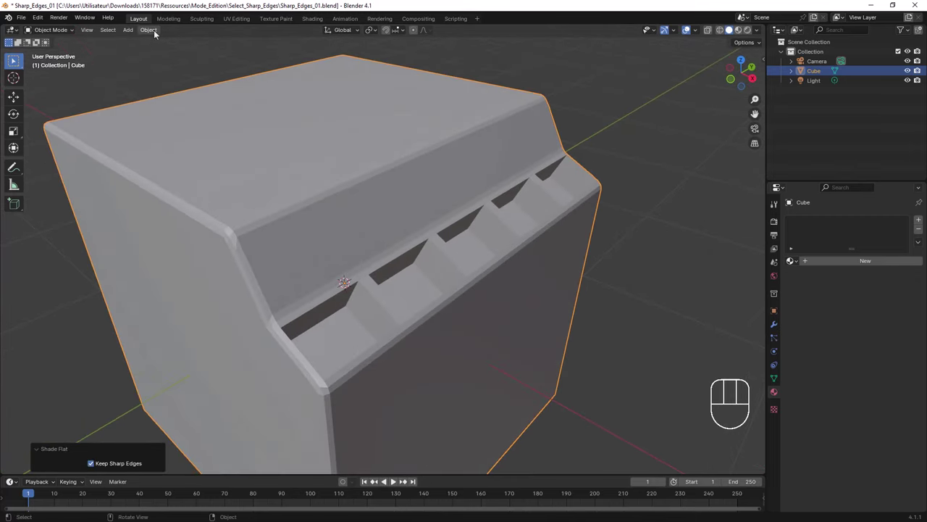
Apply Shade Smooth to the cube and inspect how the slots look smoothed.
{"action": "left_click_drag", "start_coordinate": [156, 35], "coordinate": [444, 242]}
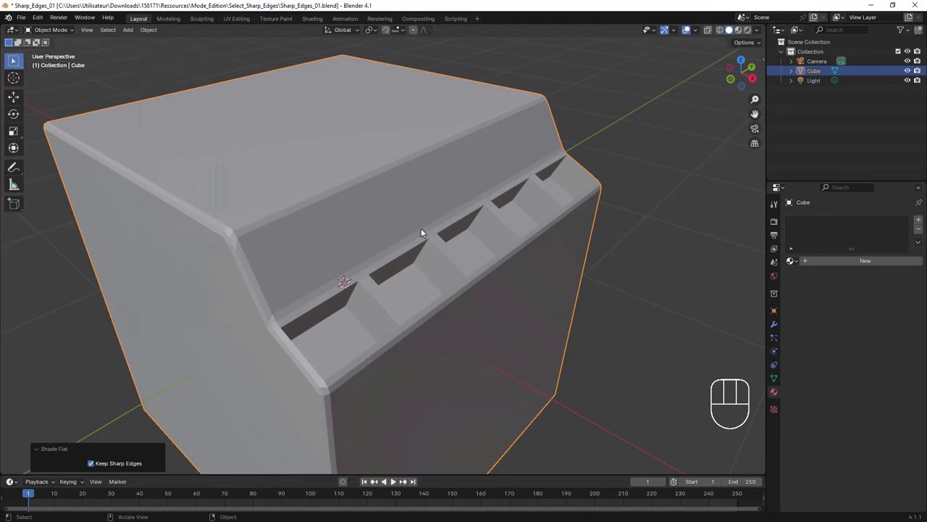
{"action": "left_click_drag", "start_coordinate": [401, 241], "coordinate": [402, 239]}
{"action": "left_click_drag", "start_coordinate": [339, 247], "coordinate": [302, 228]}
{"action": "left_click_drag", "start_coordinate": [455, 240], "coordinate": [443, 234]}
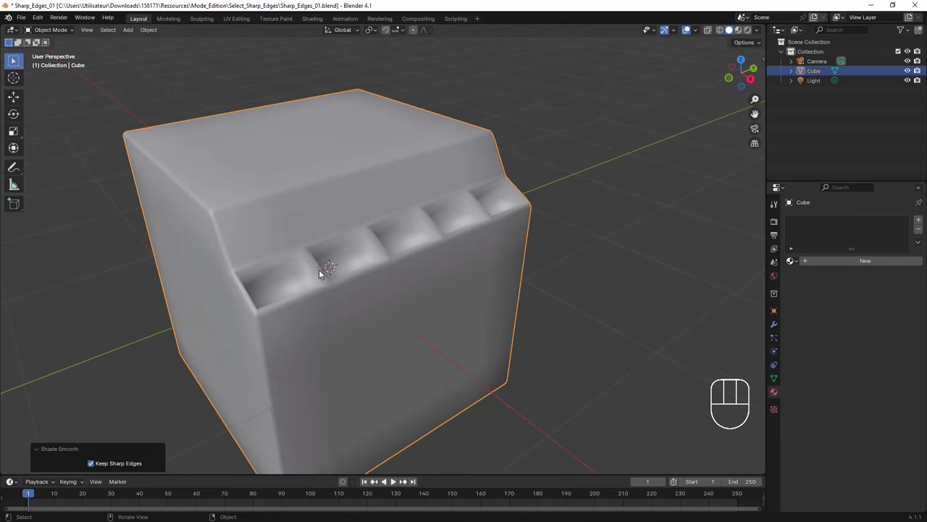
Set Shade Smooth by Angle to 30° so the slot edges render crisp.
{"action": "left_click_drag", "start_coordinate": [323, 234], "coordinate": [281, 245]}
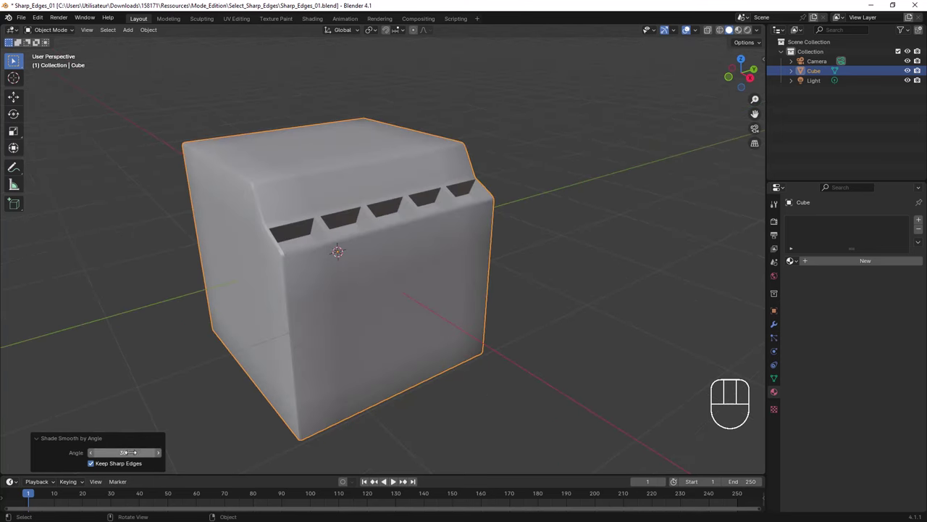
{"action": "left_click_drag", "start_coordinate": [286, 265], "coordinate": [285, 266]}
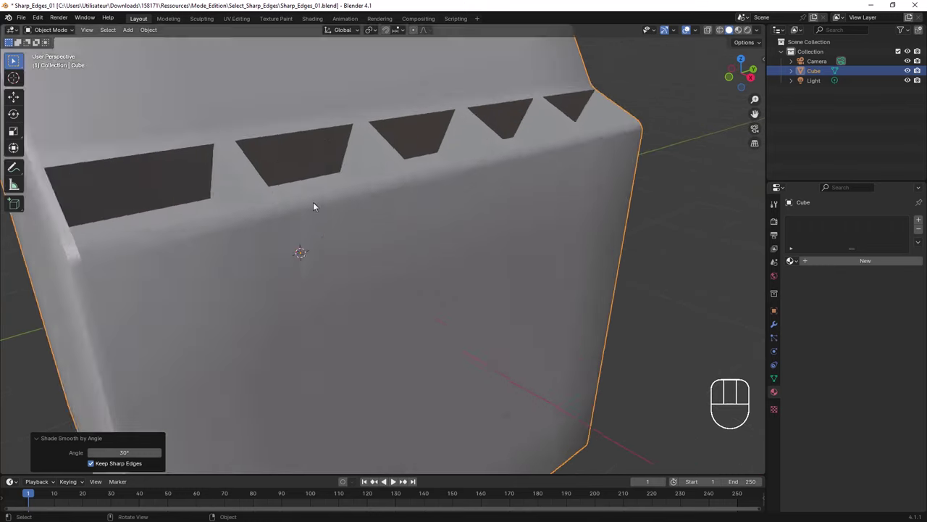
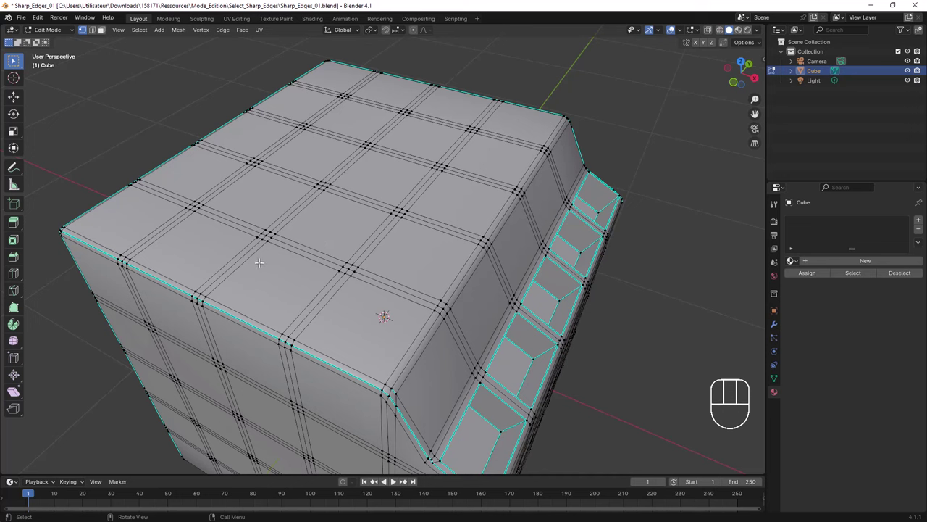
Switch the Edit Mode selection to edges (key 2).
{"action": "key", "text": "2"}
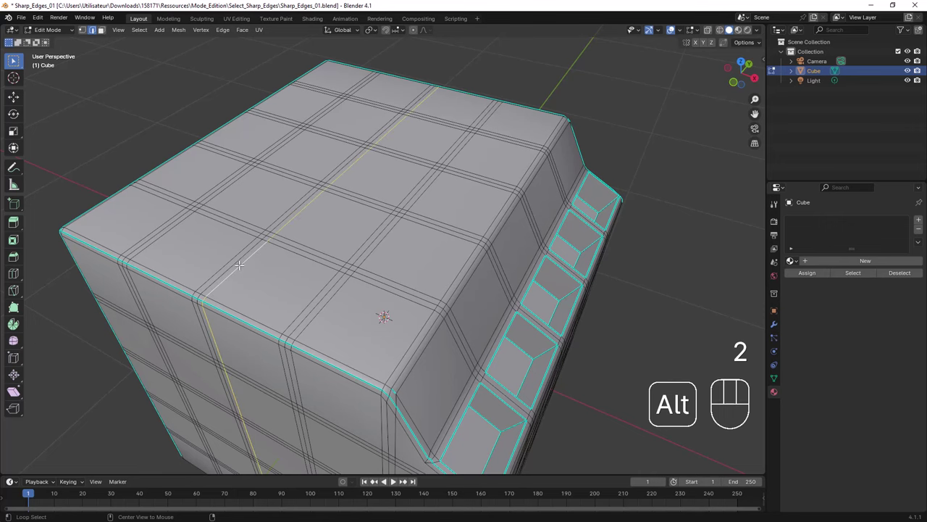